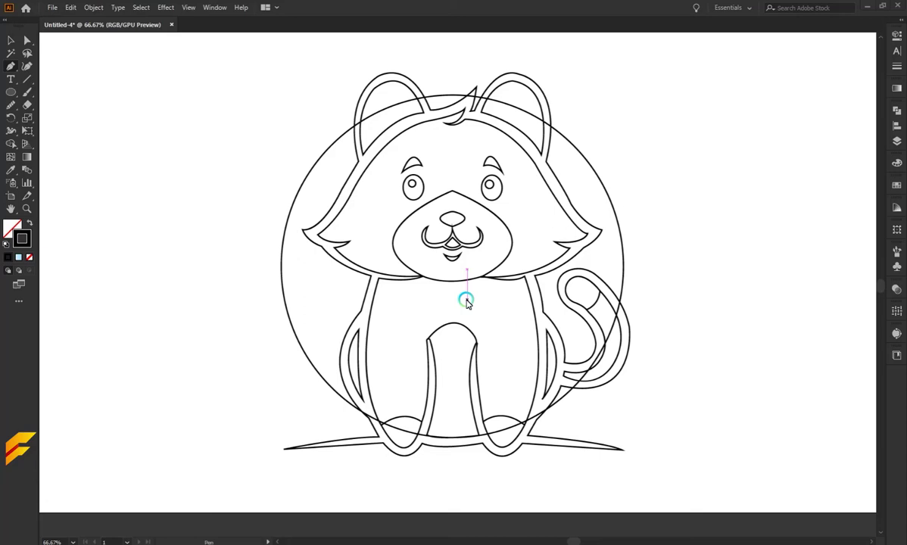
Step: Retrace the head outline and left cheek tuft as a smooth pen path
scroll("up", 3)
scroll("down", 3)
left_click(366, 359)
left_click(365, 358)
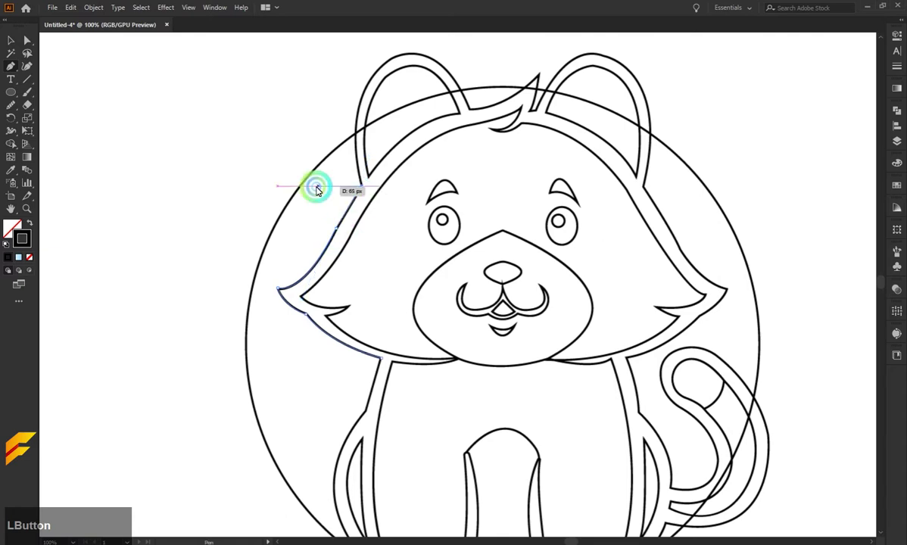
scroll("up", 3)
left_click(377, 149)
key("ctrl+z")
left_click(365, 157)
scroll("up", 3)
left_click(428, 198)
scroll("down", 3)
left_click(584, 154)
Step: Continue the head outline around the right cheek tuft and close it under the chin
key("z")
left_click(631, 218)
scroll("down", 3)
scroll("up", 3)
left_click(519, 207)
scroll("down", 3)
left_click(595, 315)
scroll("up", 3)
left_click(618, 318)
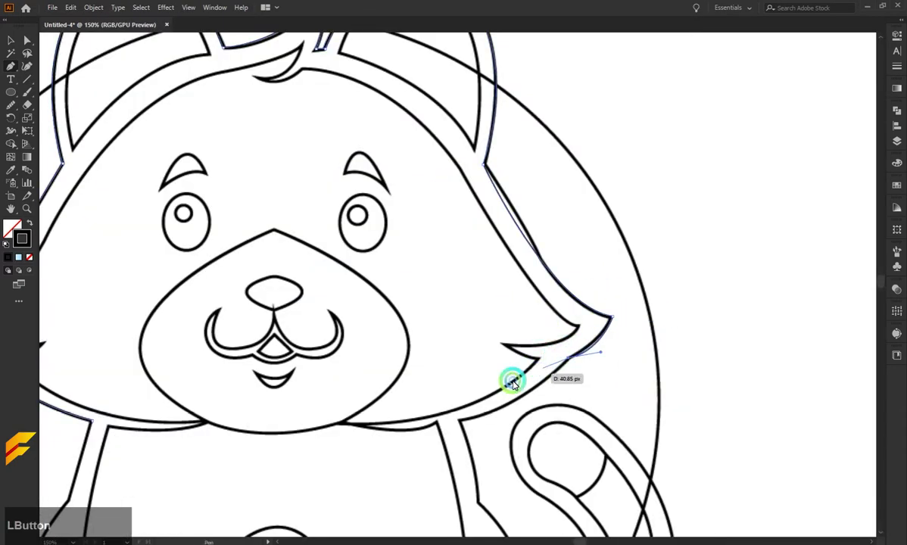
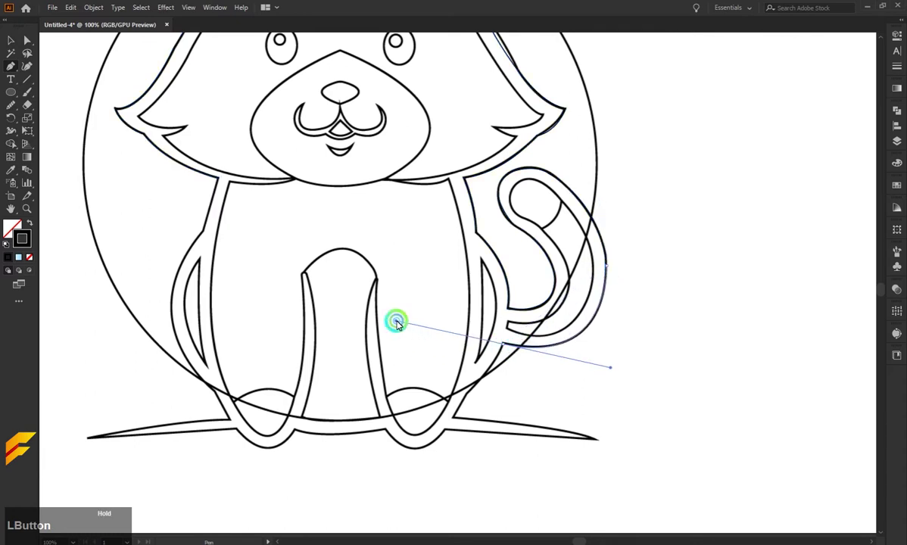
Step: Retrace the legs, foot and ground line as one clean outline path
scroll("down", 3)
left_click(497, 327)
key("z")
left_click(468, 359)
key("z")
left_click(509, 403)
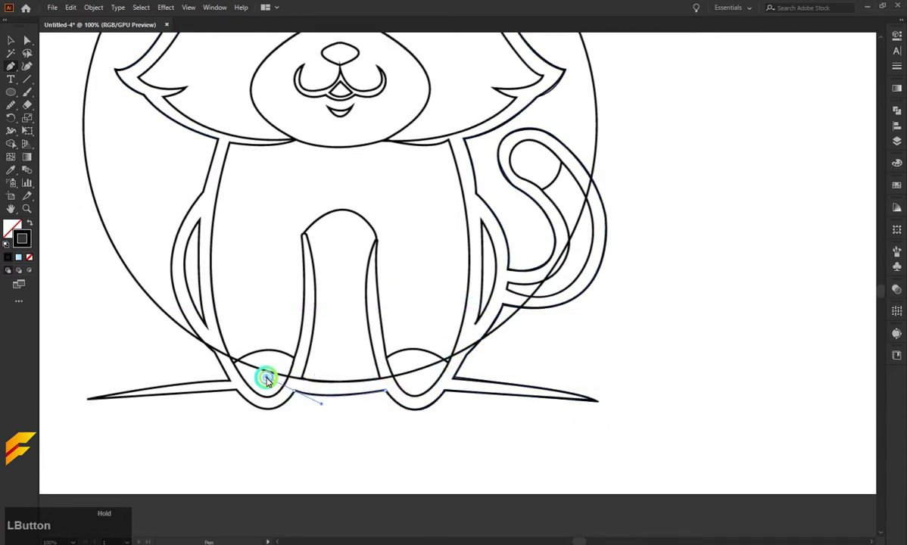
scroll("up", 3)
left_click(422, 386)
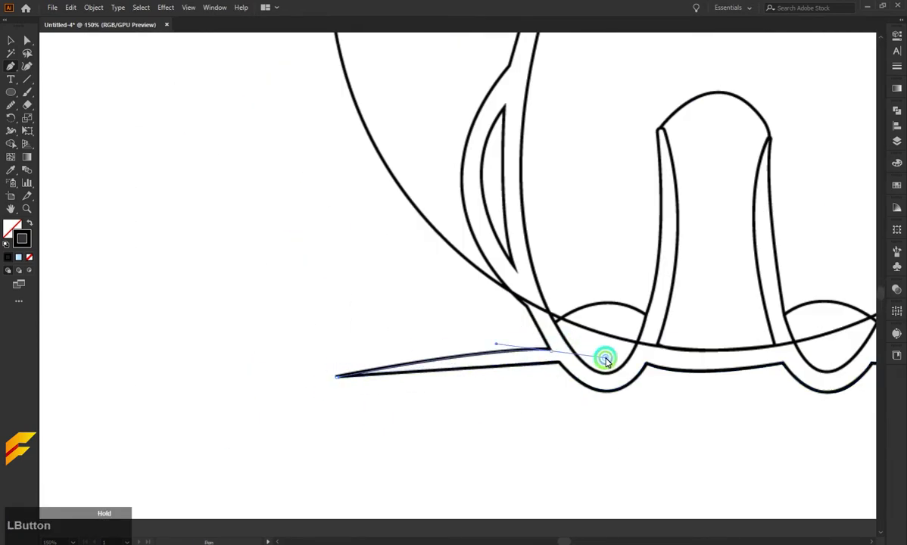
left_click(480, 213)
scroll("up", 3)
left_click(445, 322)
Step: Adjust the curve of the tail outline with Direct Selection
left_click(460, 194)
left_click(492, 251)
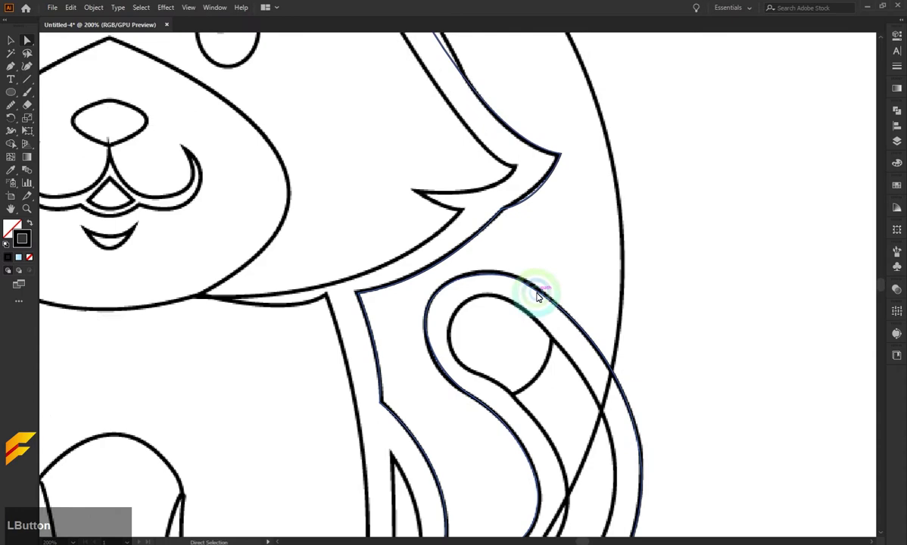
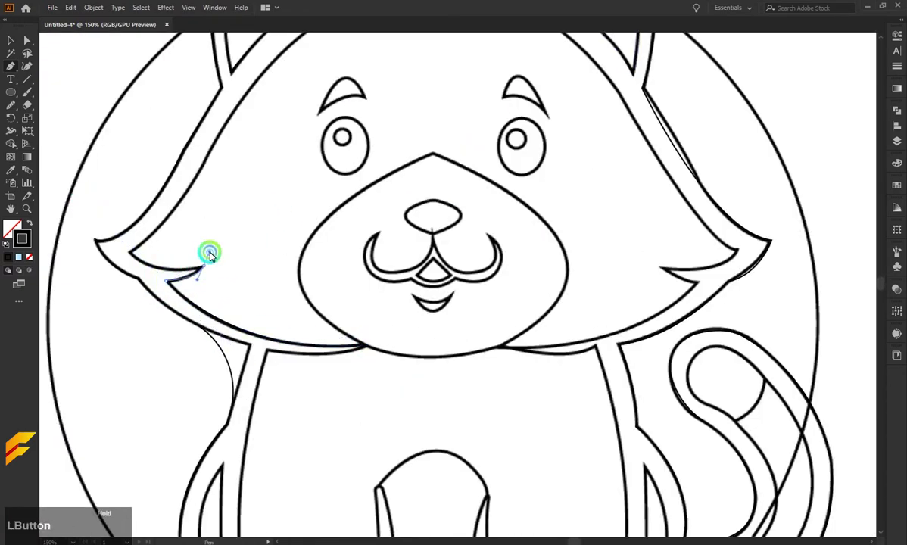
Step: Retrace the top of the head outline down to the chin as a clean path
scroll("down", 3)
scroll("up", 3)
left_click(160, 234)
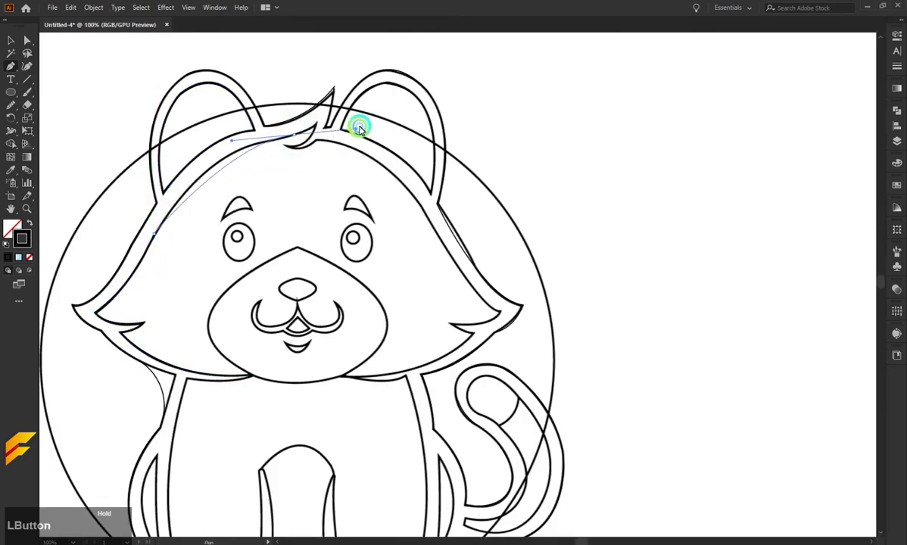
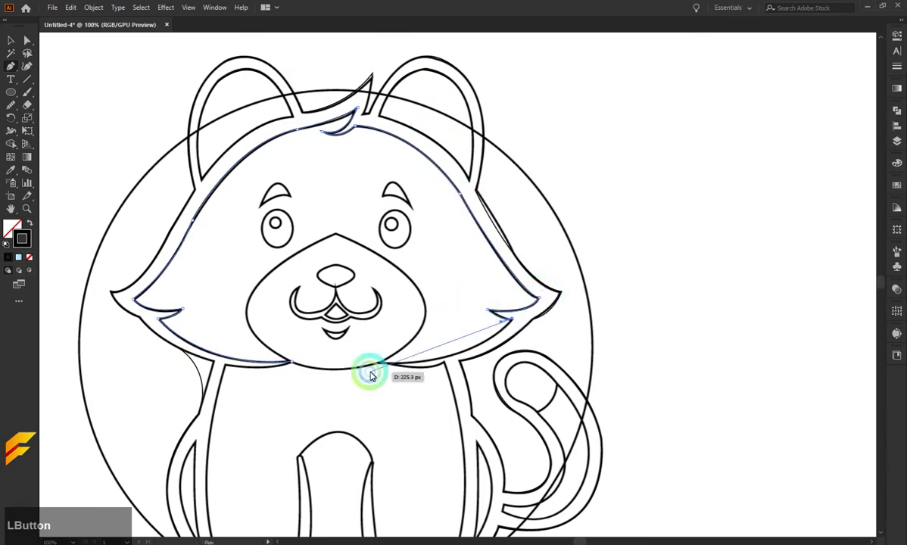
scroll("down", 3)
scroll("up", 3)
left_click(536, 263)
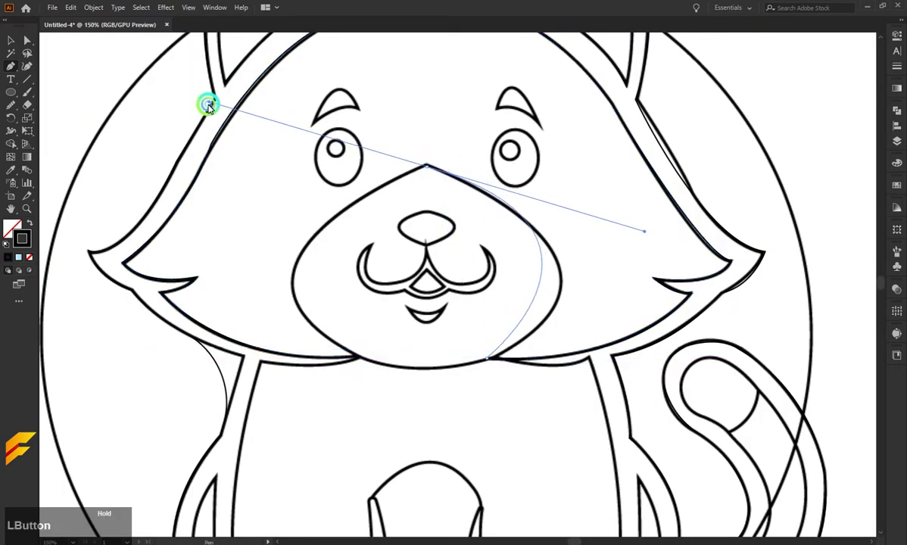
left_click(501, 322)
scroll("up", 3)
left_click(415, 294)
key("Escape")
double_click(433, 331)
Step: Trace the left eyebrow as a clean closed shape
scroll("up", 3)
key("Left")
key("Up")
key("Left")
left_click(408, 349)
key("Right")
key("Up")
left_click(656, 352)
scroll("down", 3)
scroll("up", 3)
Step: Trace and close the right eyebrow shape, undoing misplaced anchors
left_click(16, 72)
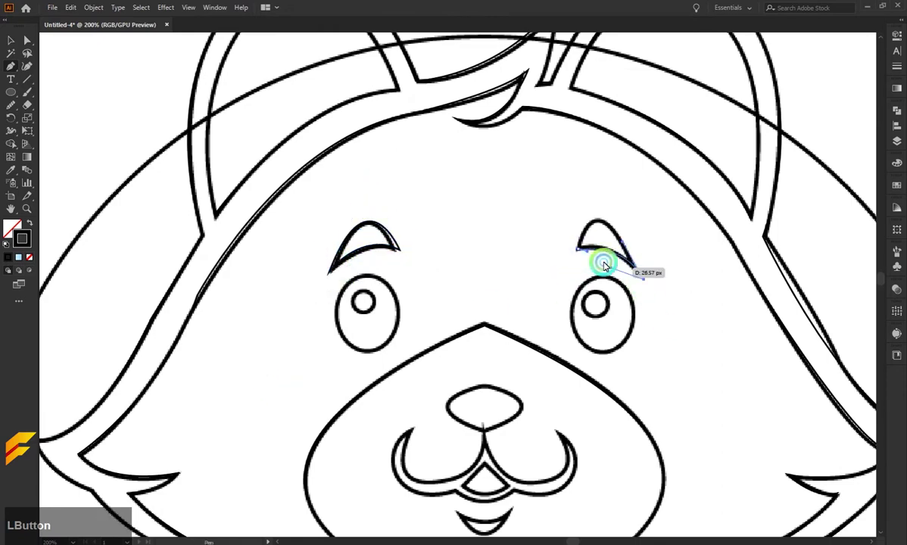
key("ctrl+z")
left_click(567, 306)
key("ctrl+z")
key("ctrl+z")
left_click(583, 252)
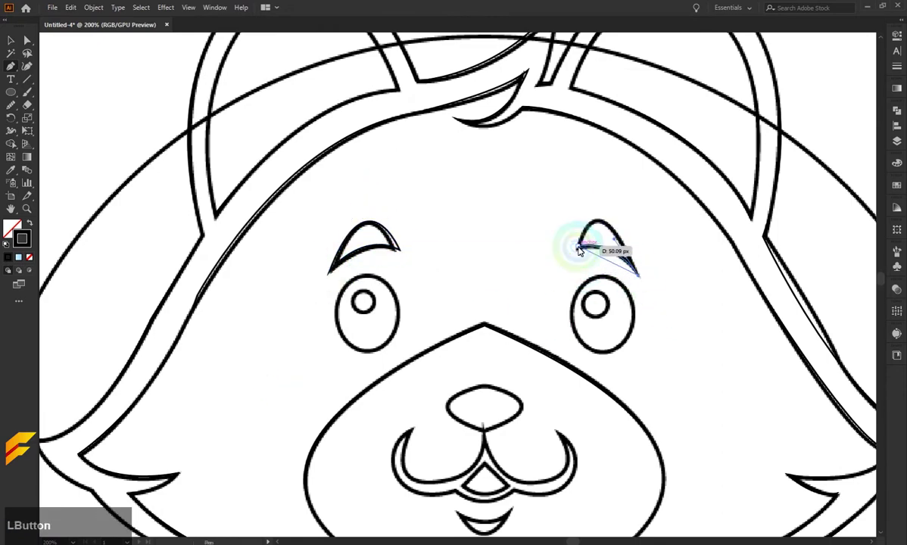
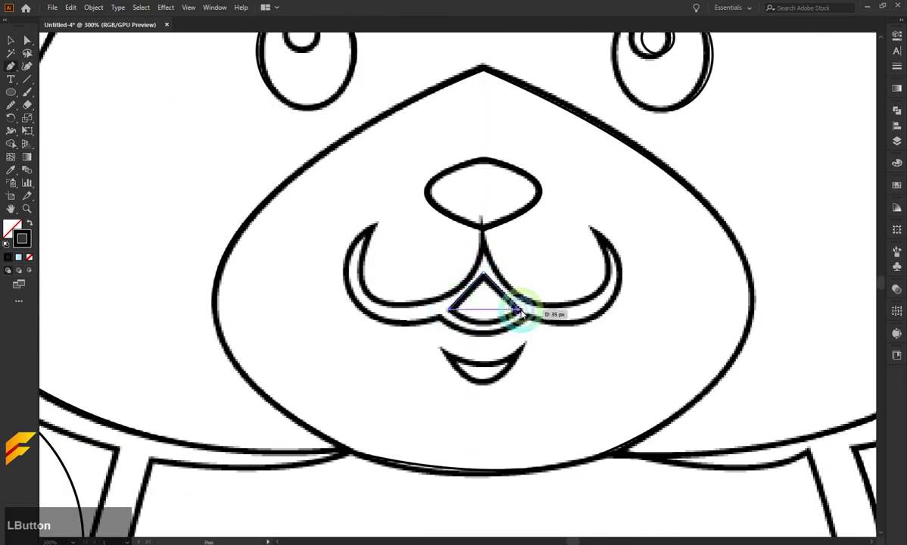
Step: Add an anchor along the curled mustache line under the nose
key("z")
left_click(539, 301)
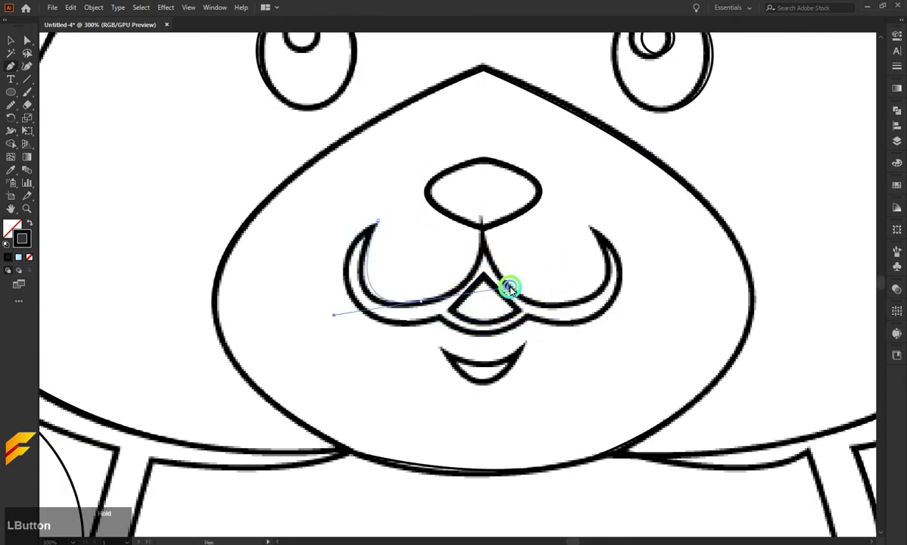
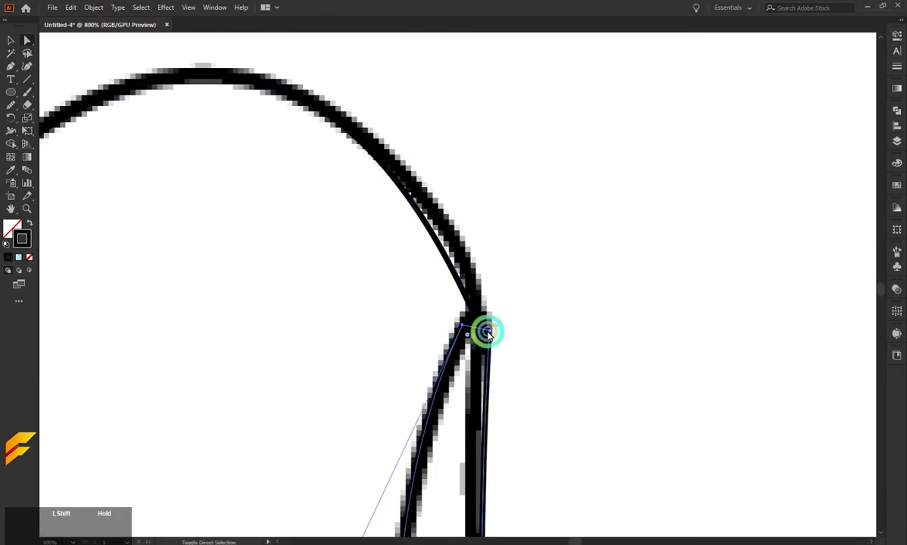
Step: Select the front paw's rounded top to reshape its handles
key("Down")
key("Left")
scroll("down", 3)
scroll("up", 3)
left_click(440, 183)
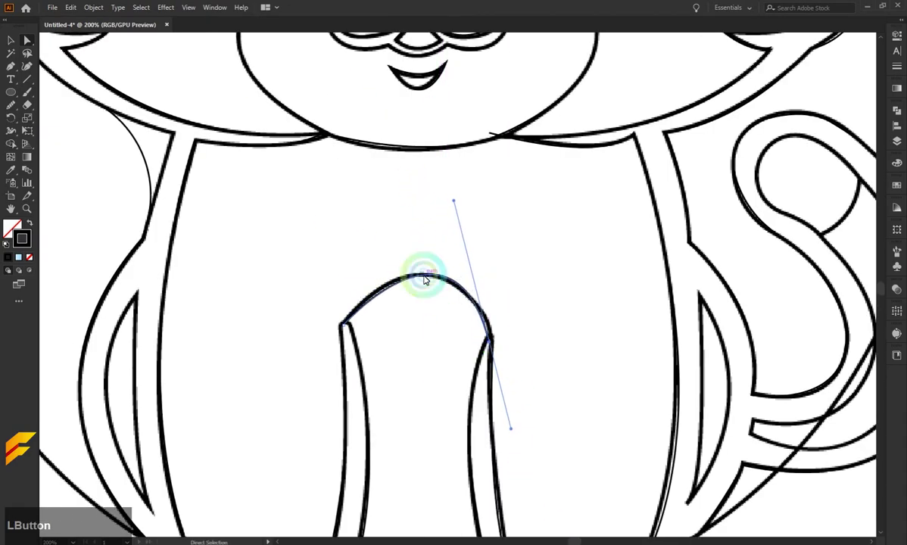
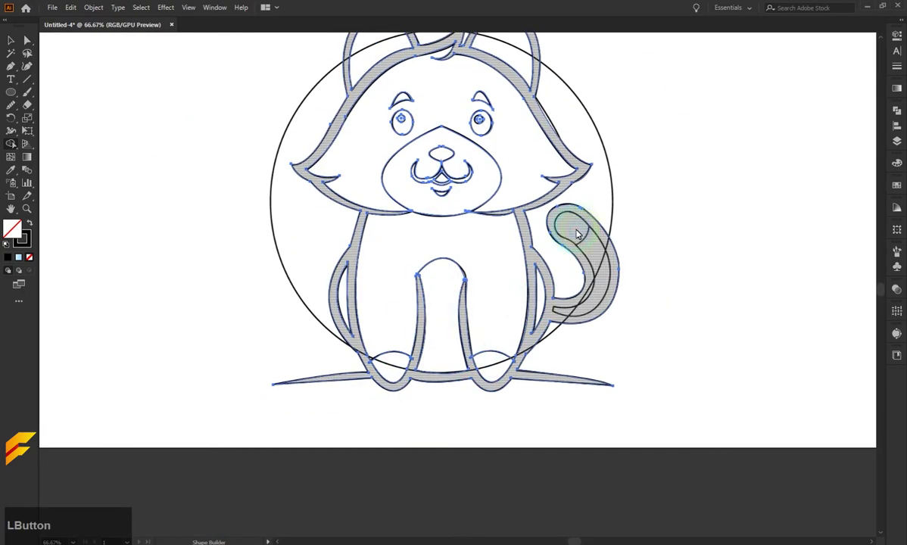
Step: Redraw the curled tail's inner curve down to its base and select the tail paths
scroll("up", 3)
scroll("down", 3)
left_click(408, 353)
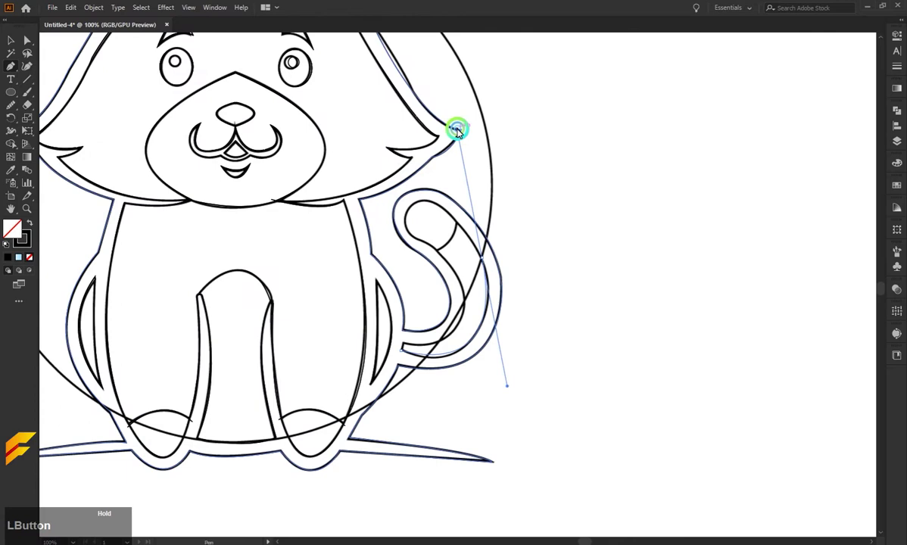
key("ctrl+z")
left_click(433, 251)
key("ctrl+z")
left_click(467, 323)
left_click(440, 335)
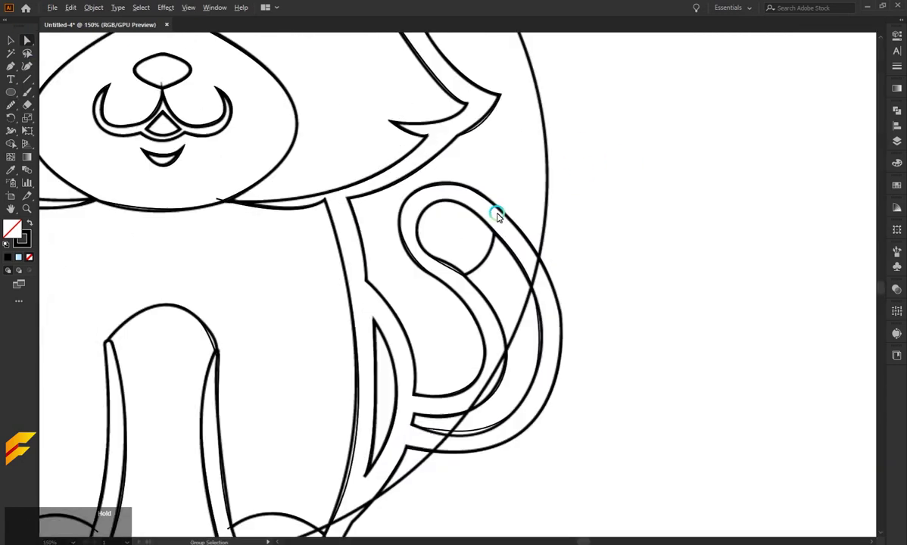
double_click(497, 284)
scroll("up", 3)
key("Escape")
left_click(470, 212)
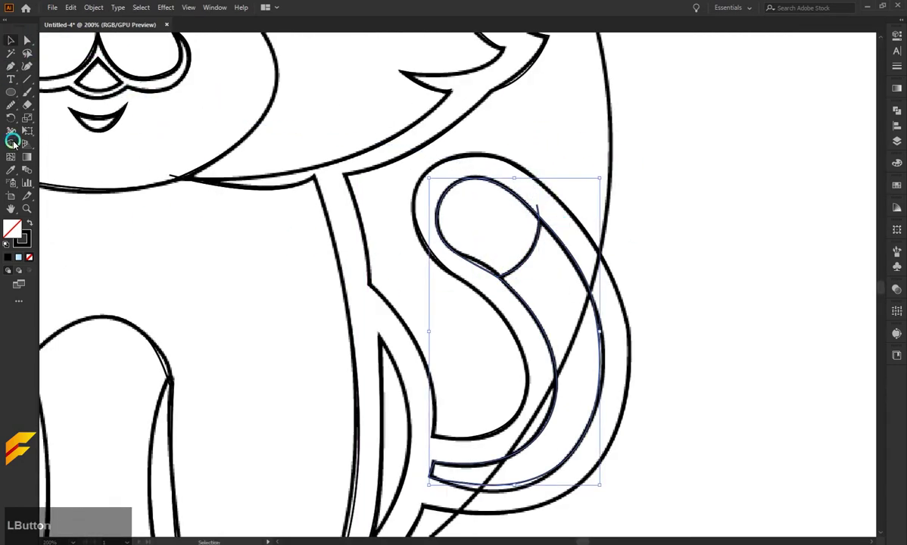
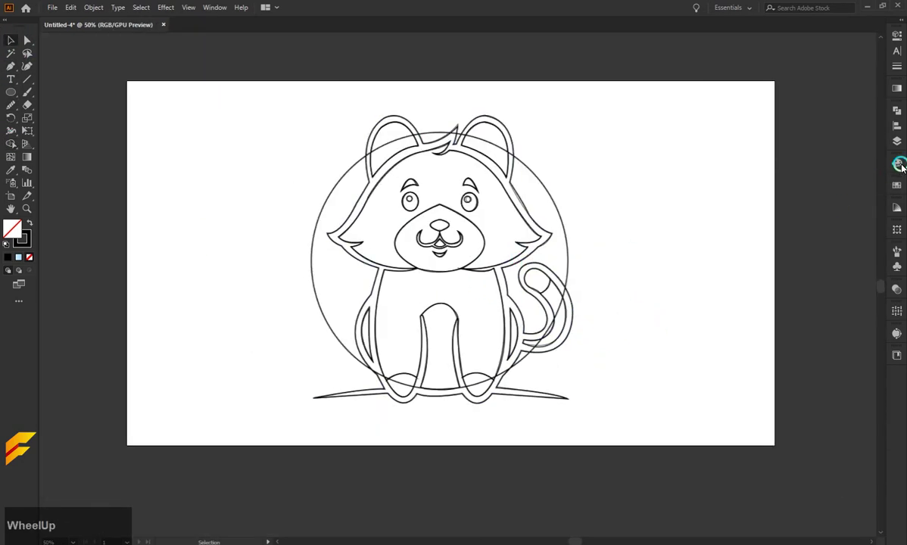
Step: Show the Align options and select the background circle behind the cat
left_click(896, 130)
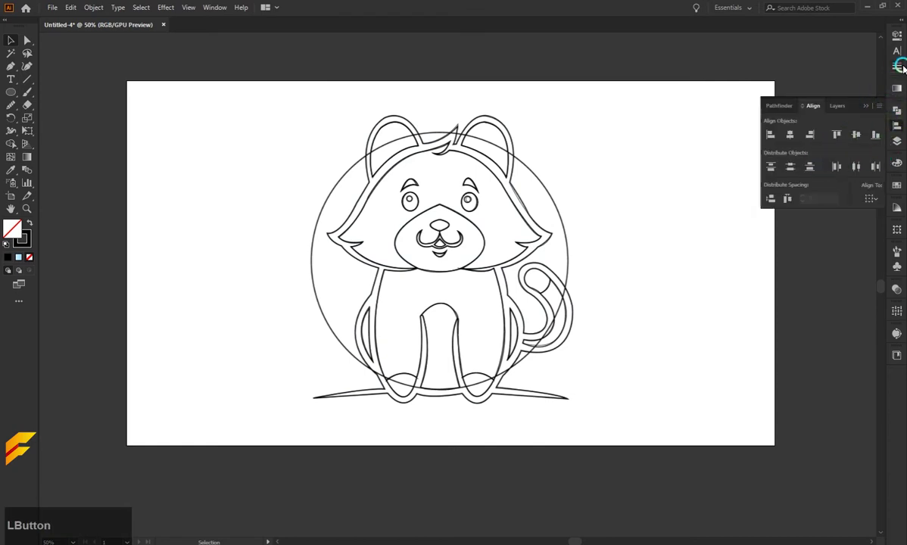
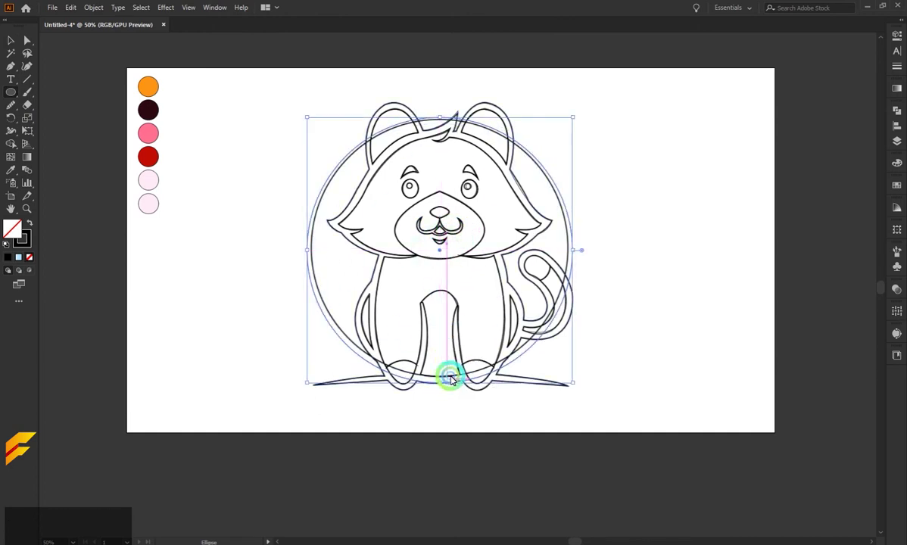
left_click(440, 119)
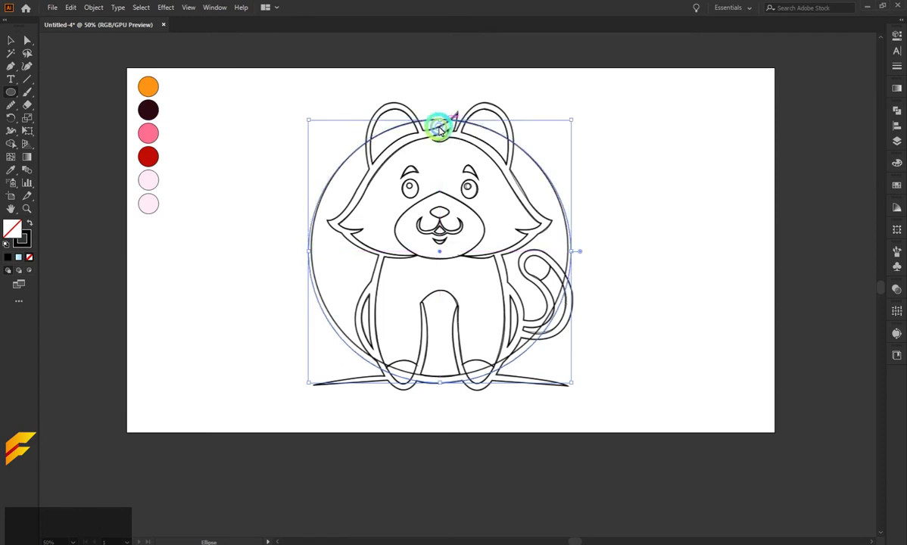
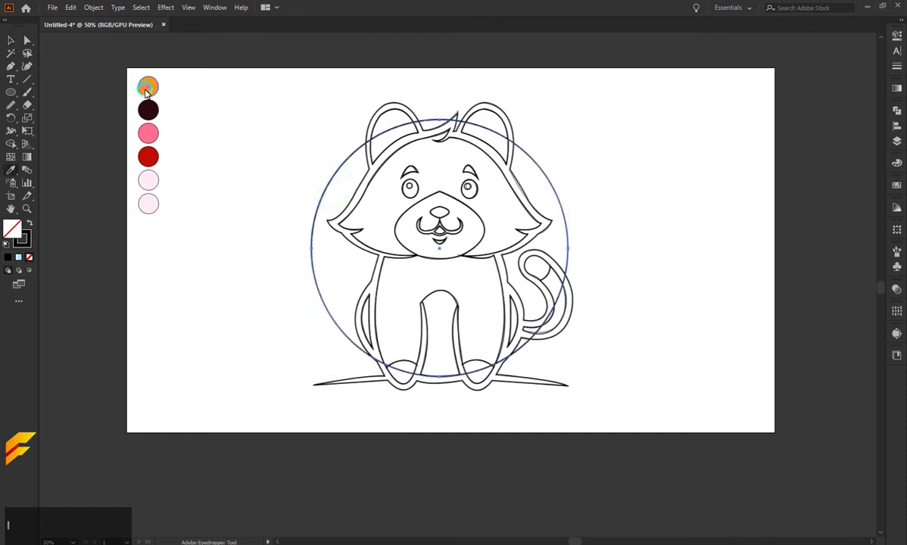
Step: Fill the background circle orange and send it behind the cat
key("a")
left_click(236, 217)
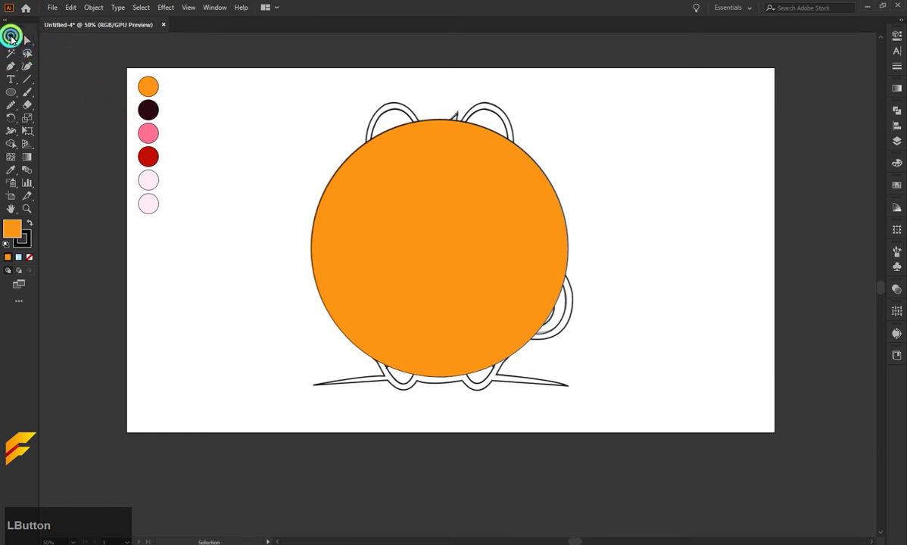
right_click(397, 256)
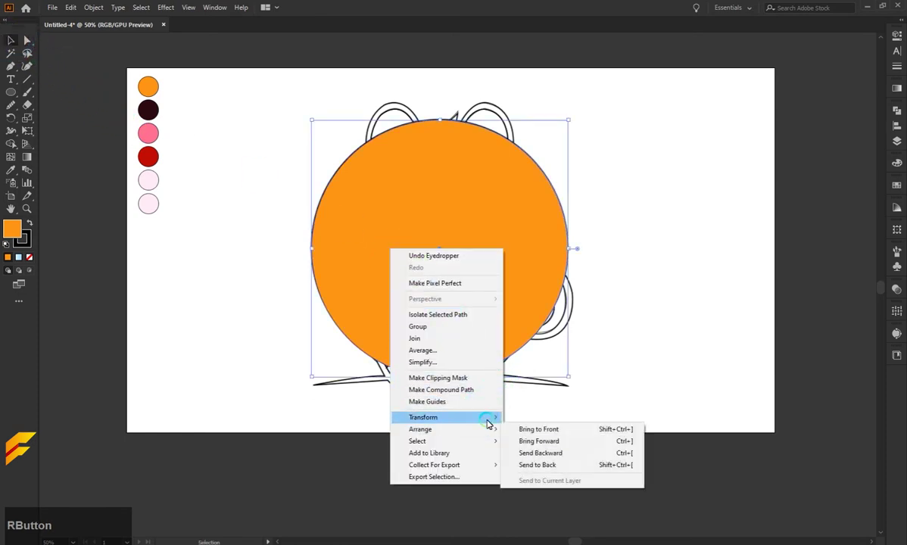
left_click(585, 471)
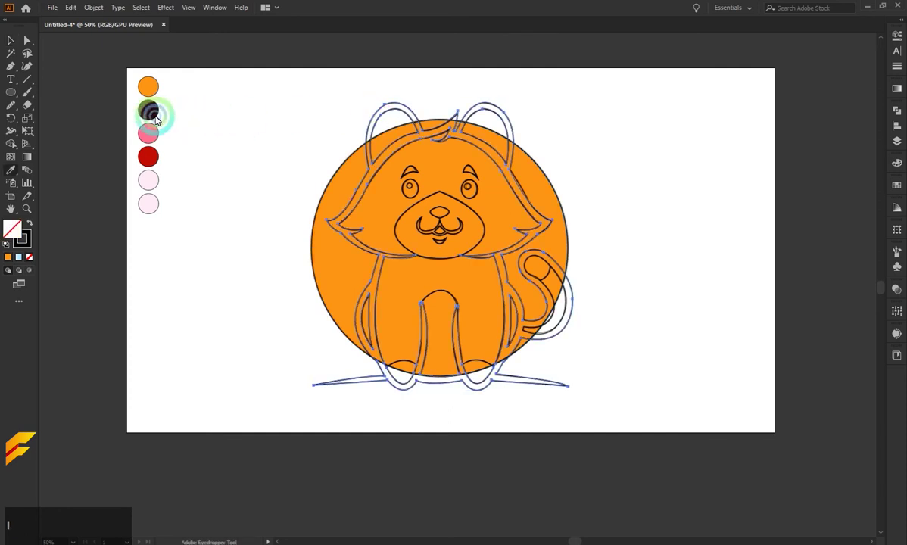
Step: Colour the outlines dark brown and fill the head and body pink
key("a")
left_click(227, 122)
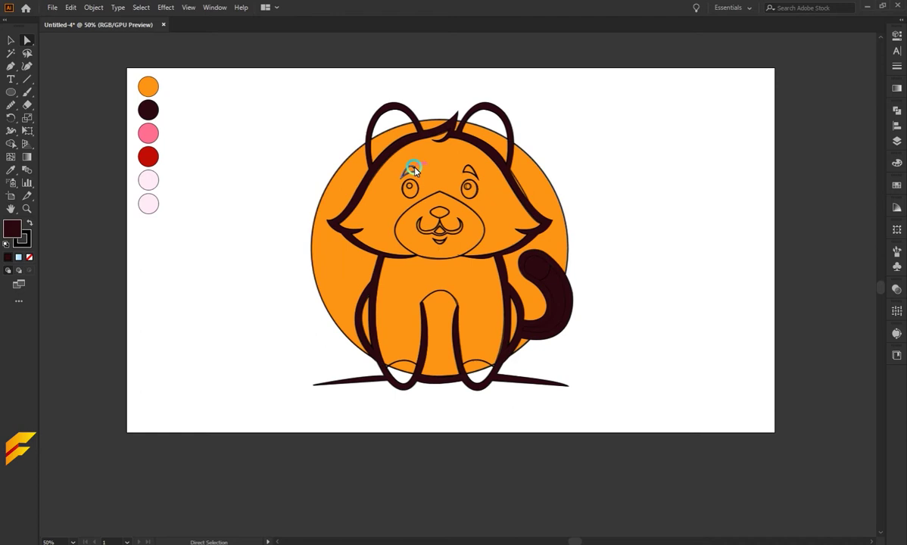
left_click(415, 153)
key("i")
left_click(152, 138)
key("a")
left_click(224, 175)
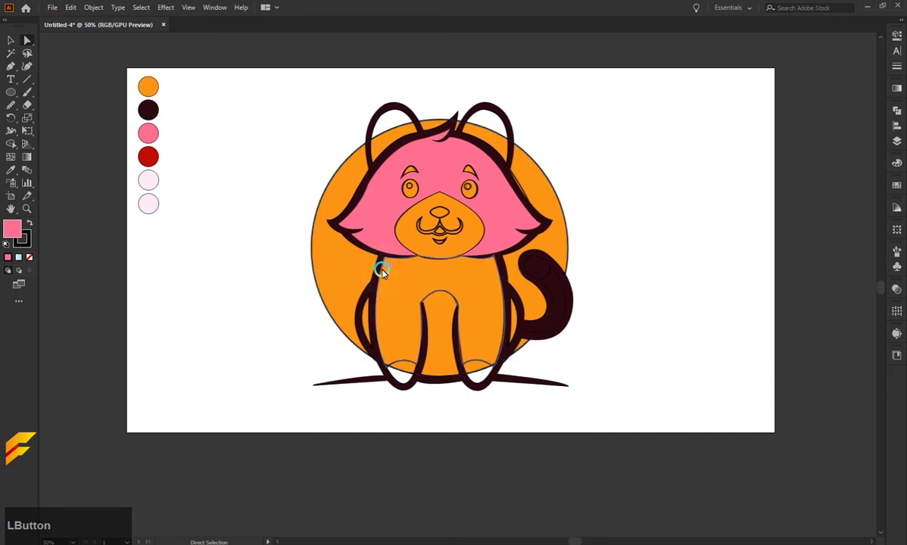
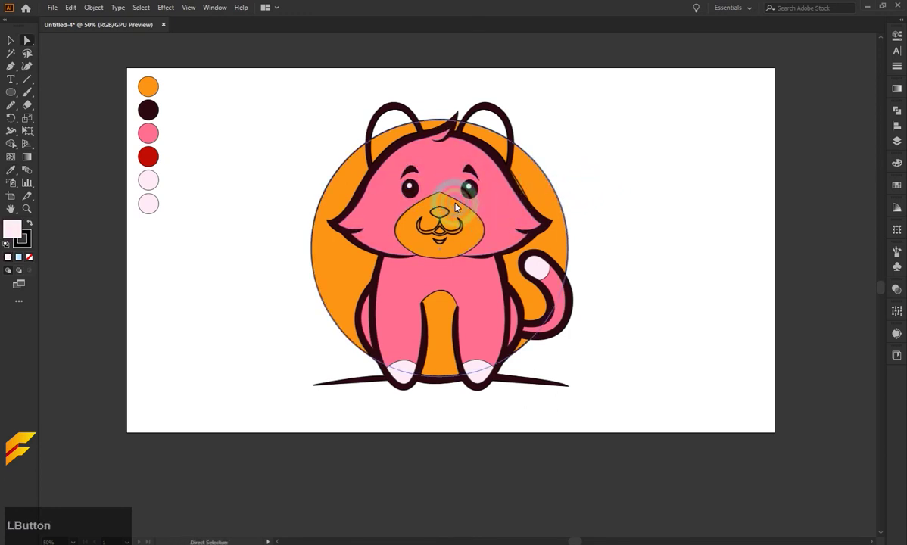
Step: Fill the muzzle light pink and colour the mouth lines dark brown
key("i")
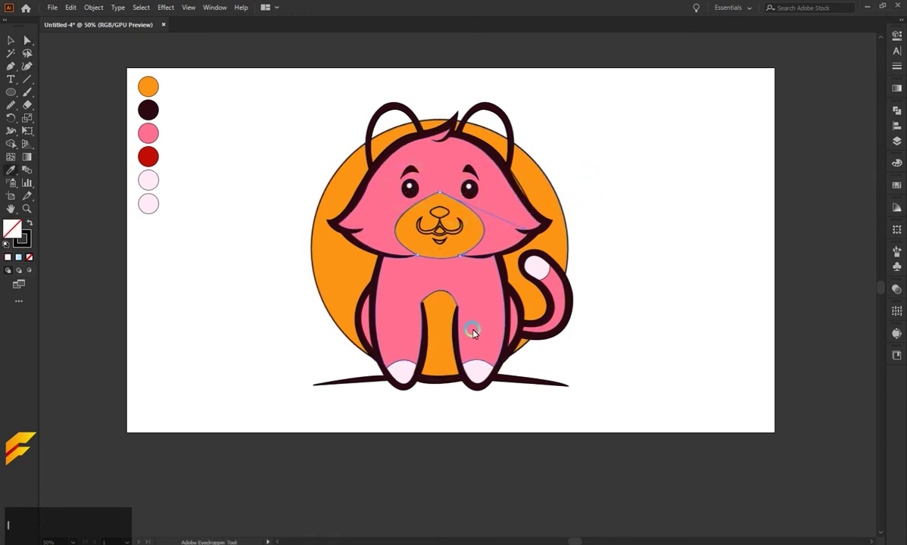
left_click(483, 372)
key("a")
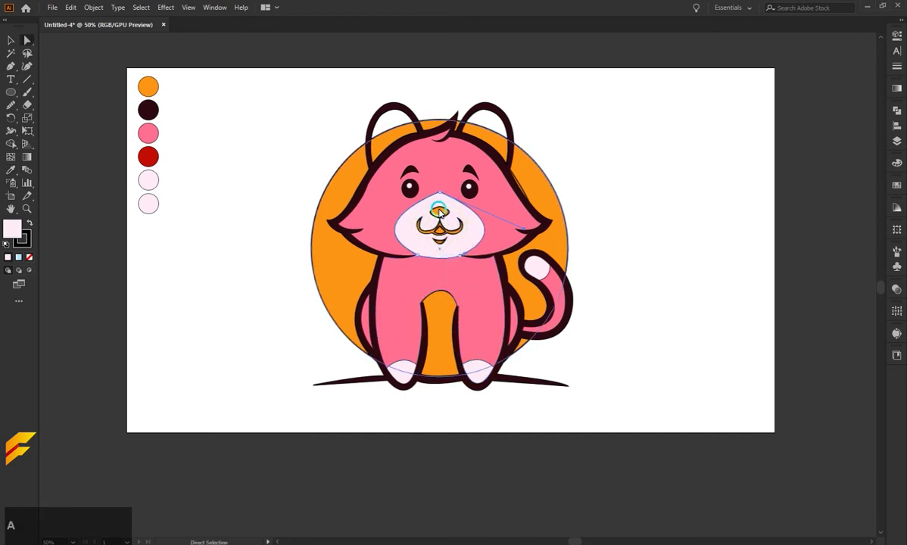
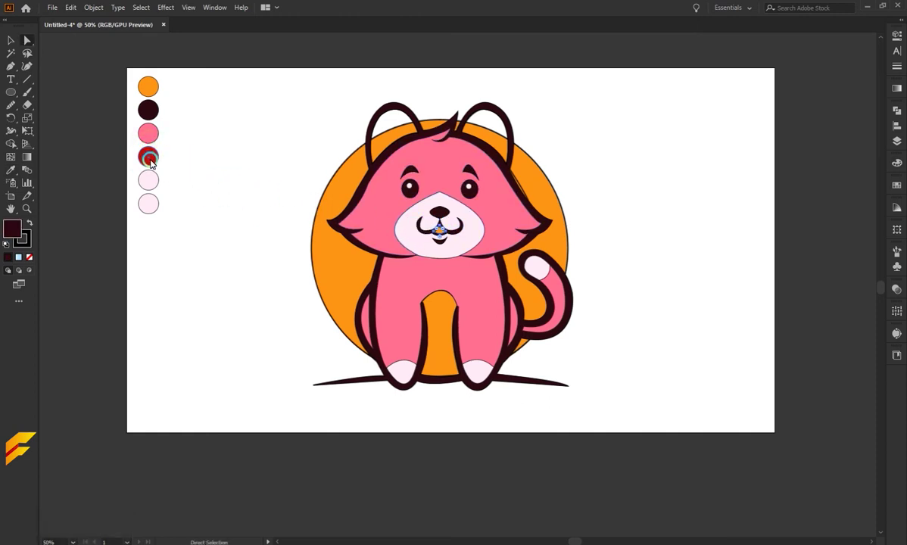
key("l")
left_click(156, 169)
key("a")
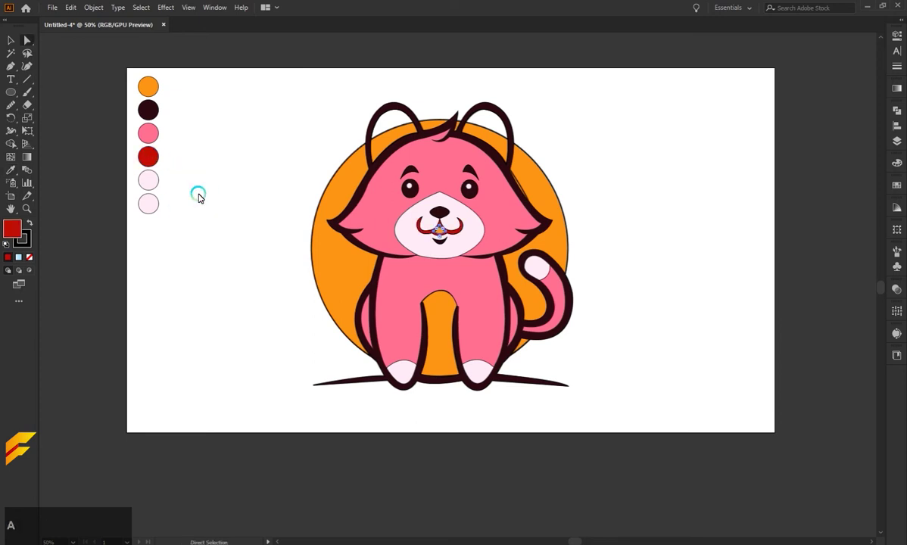
key("ctrl+z")
left_click(255, 150)
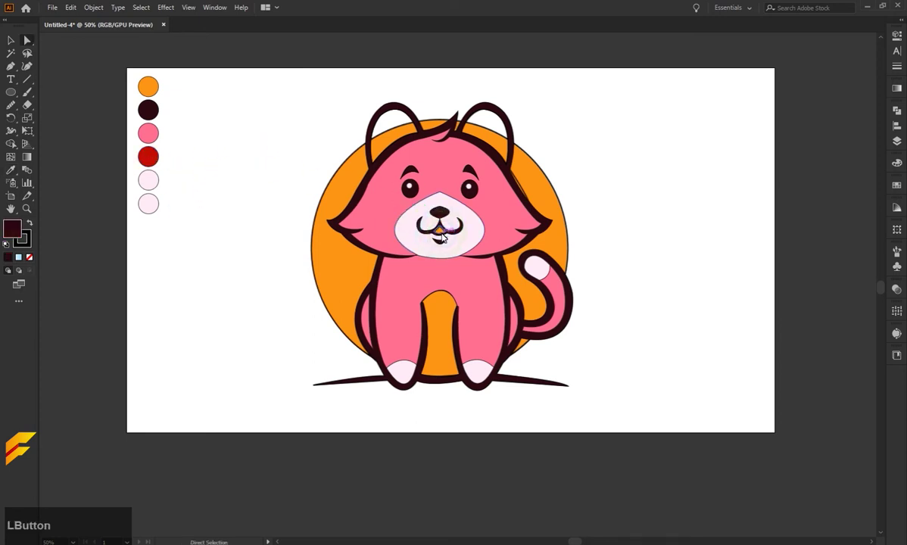
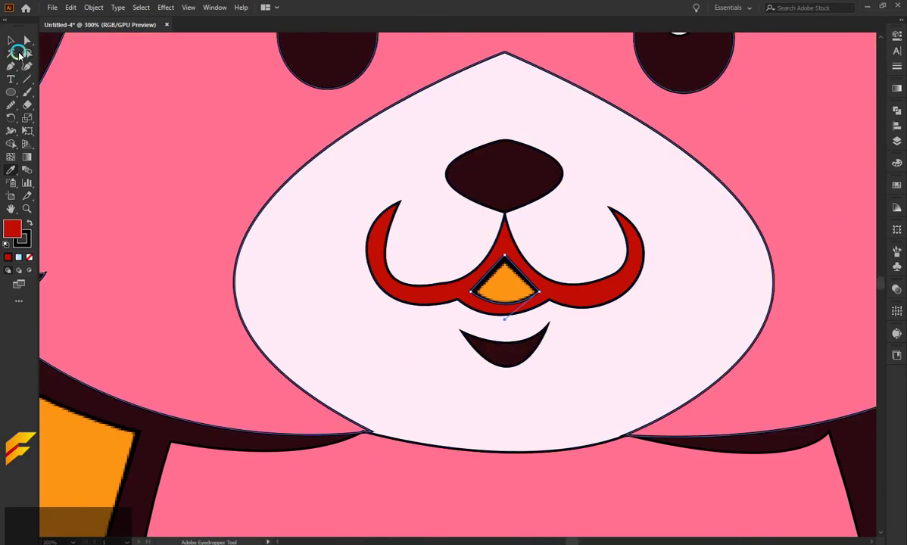
Step: Make the mouth interior its own red tongue shape with dark brown mouth lines
left_click(13, 44)
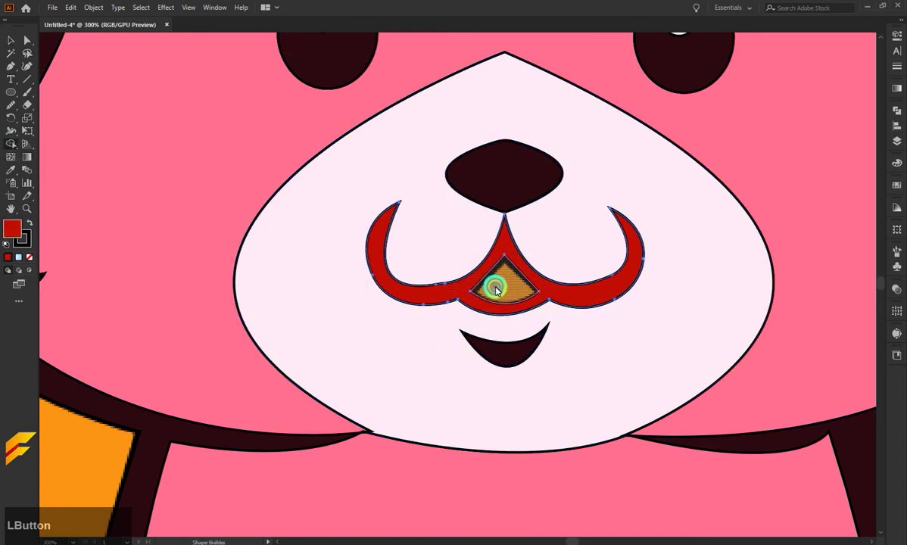
scroll("down", 3)
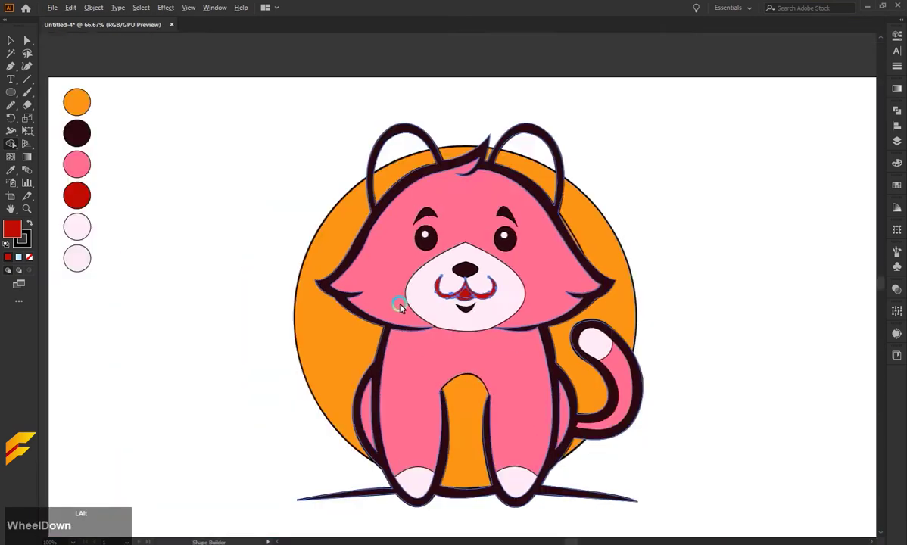
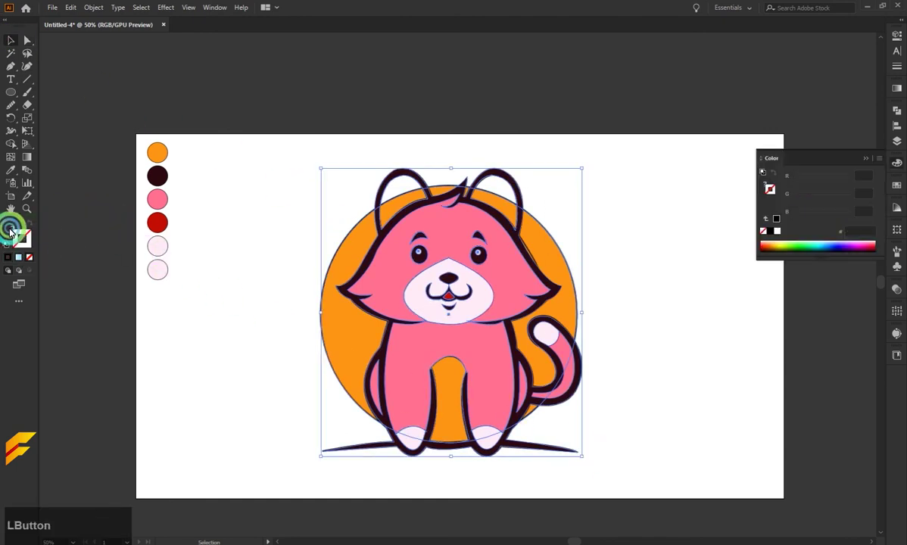
key("space")
scroll("up", 3)
key("space")
key("space")
scroll("down", 3)
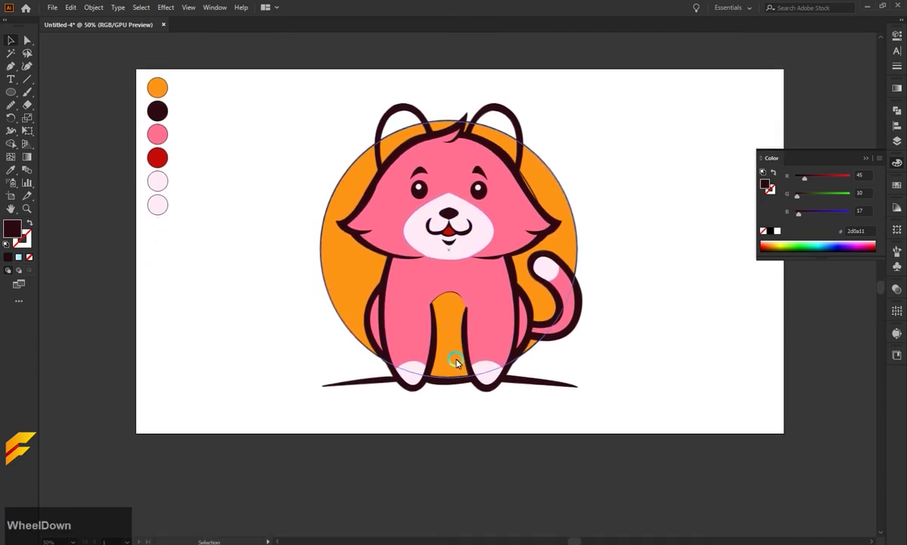
scroll("up", 3)
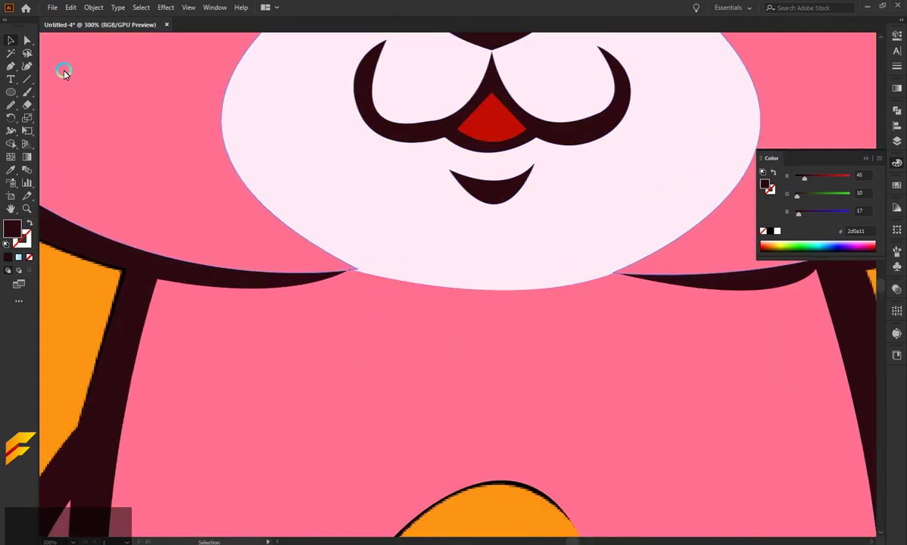
left_click(58, 74)
Step: Select and delete the stray points where the muzzle meets the cheek line
scroll("up", 3)
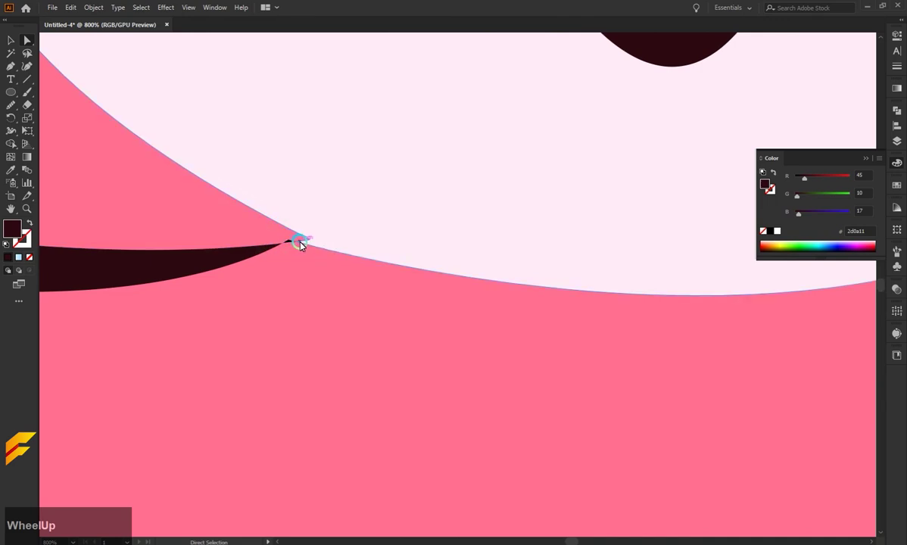
left_click(299, 244)
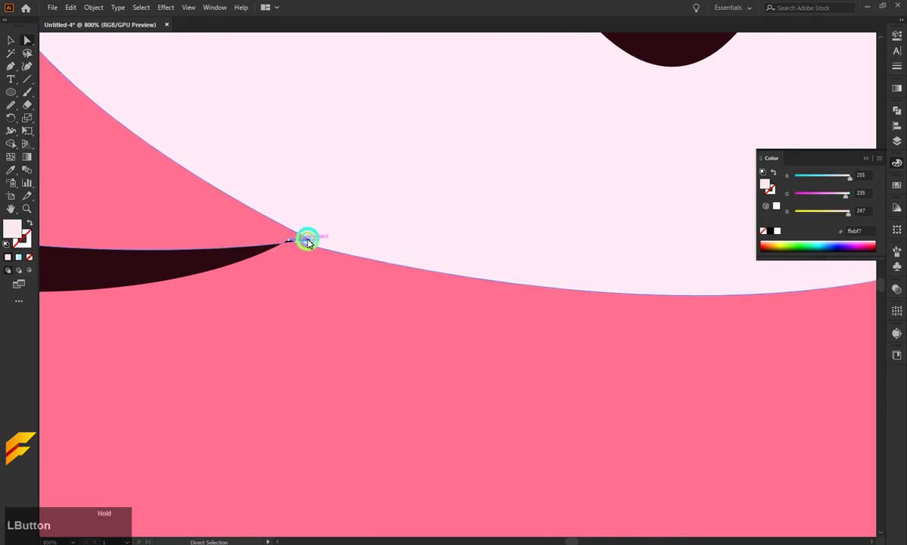
key("ctrl+z")
left_click(318, 249)
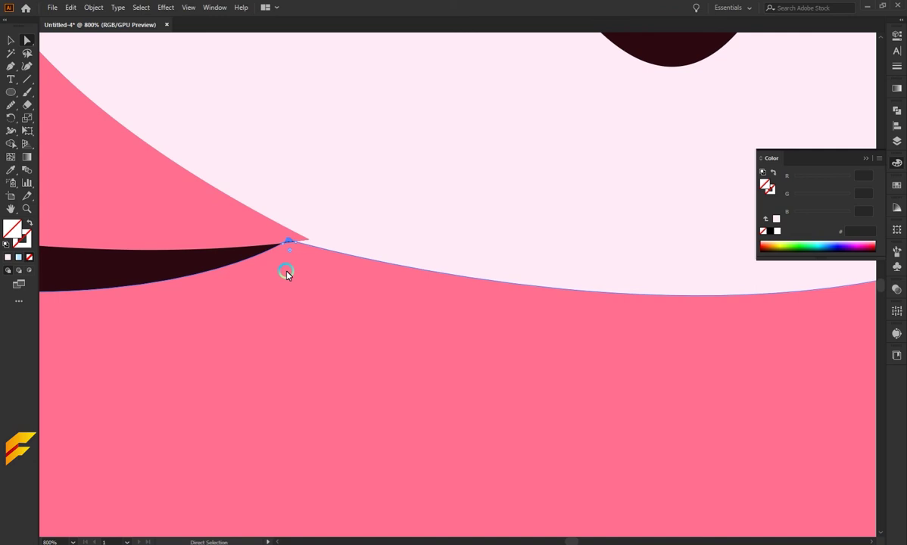
left_click(290, 245)
scroll("down", 3)
scroll("up", 3)
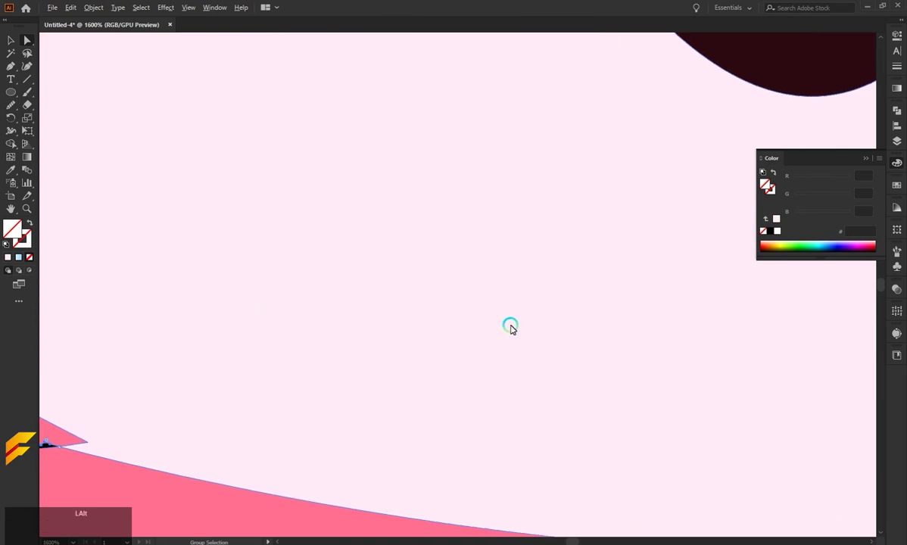
scroll("up", 3)
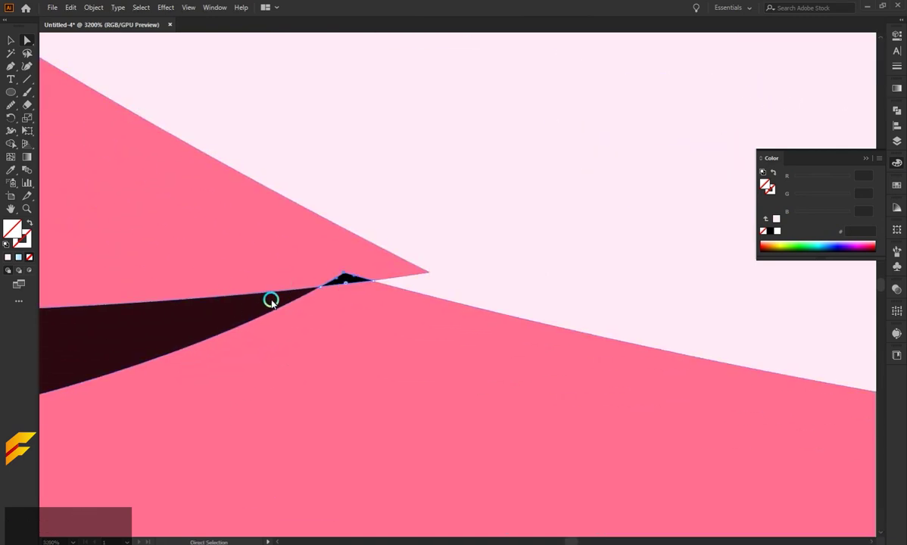
left_click(347, 277)
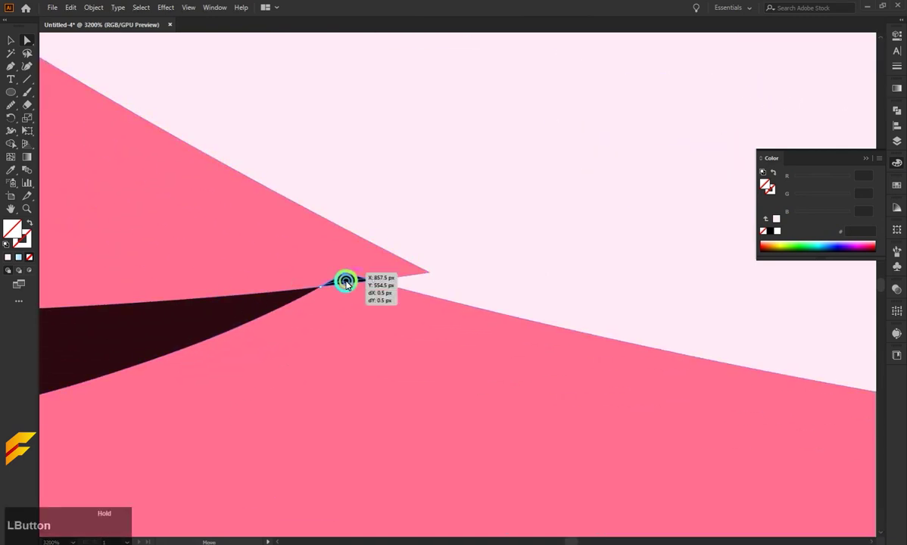
key("BackSpace")
left_click(347, 278)
key("BackSpace")
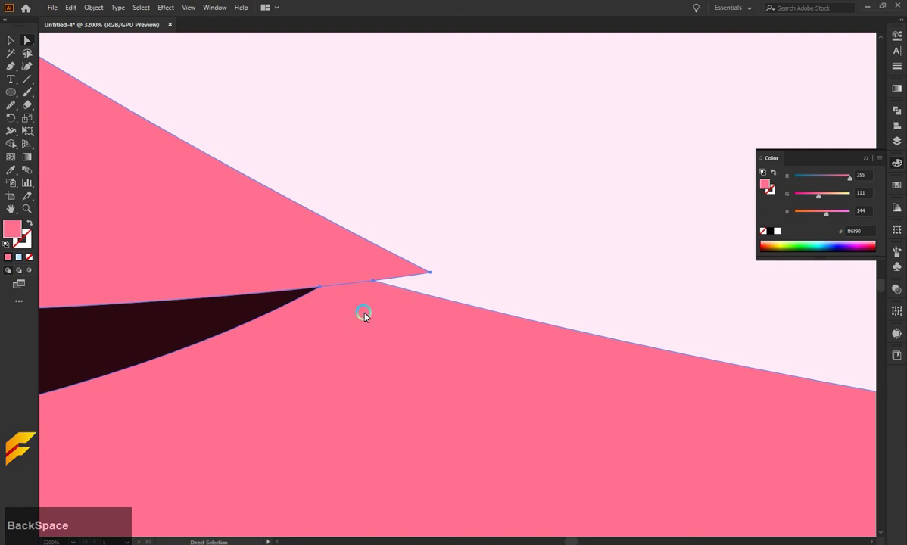
Step: Move the muzzle corner onto the pink head edge so the two join cleanly
left_click(435, 280)
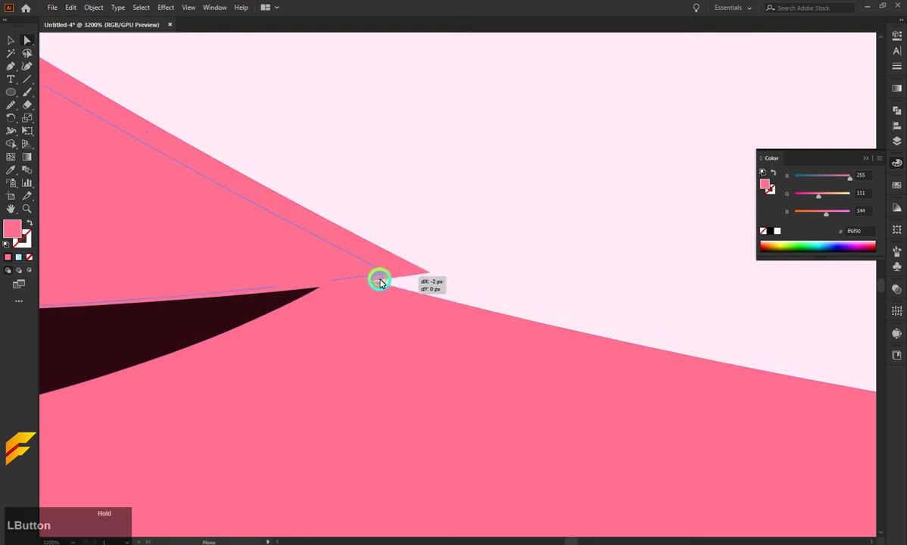
key("ctrl+z")
left_click(446, 276)
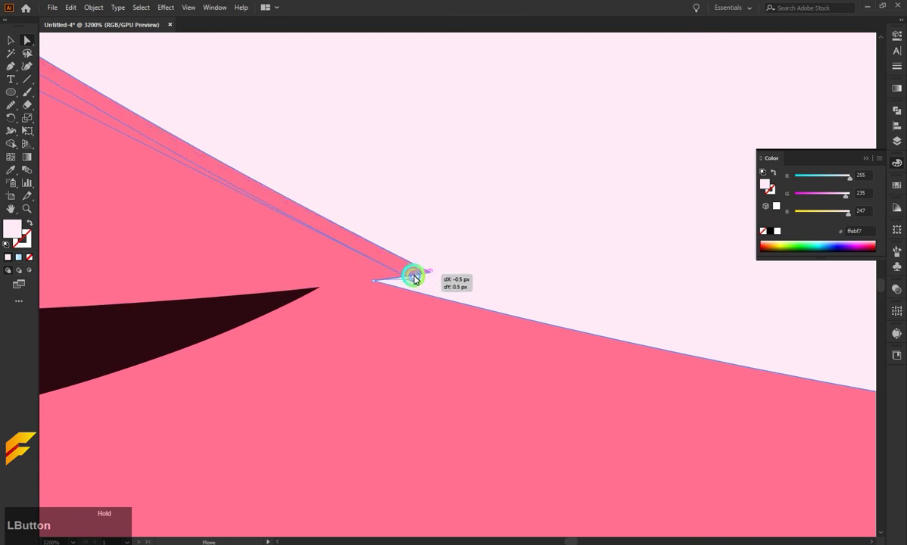
key("ctrl+z")
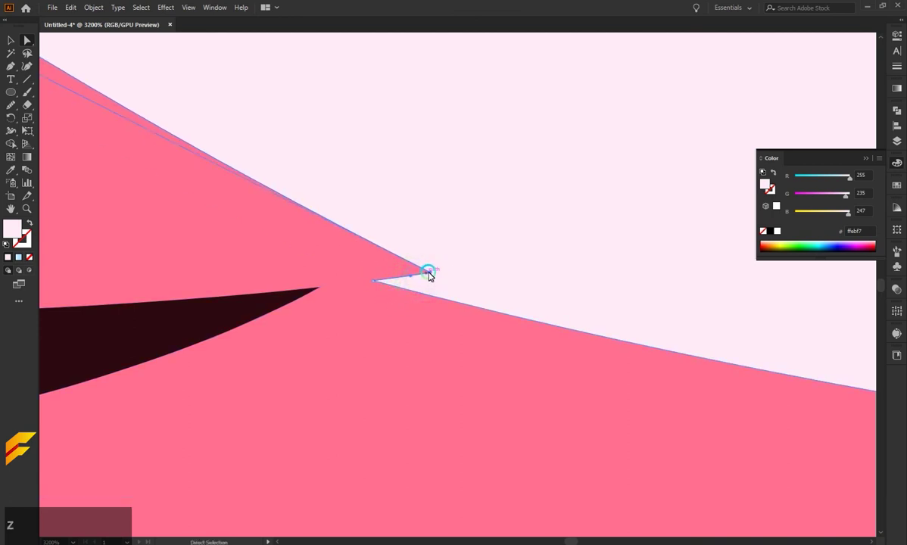
left_click(438, 280)
scroll("down", 3)
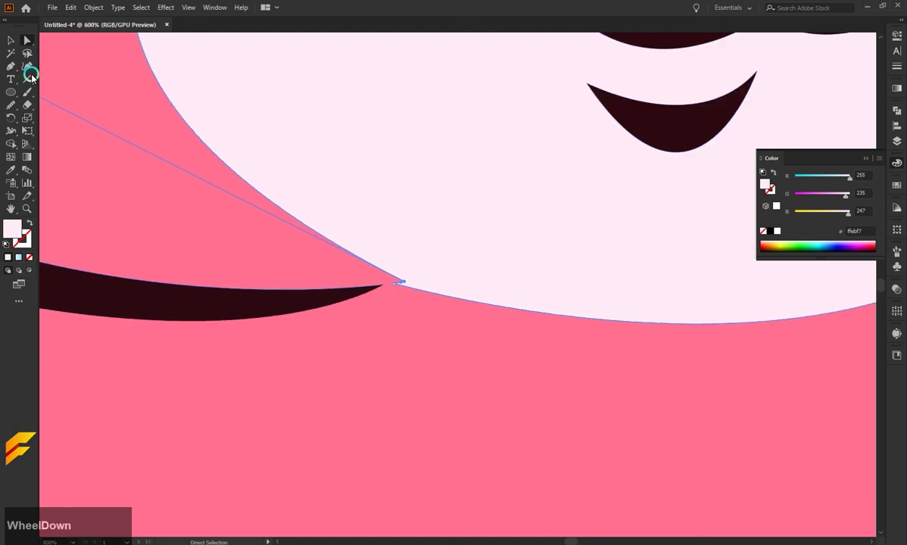
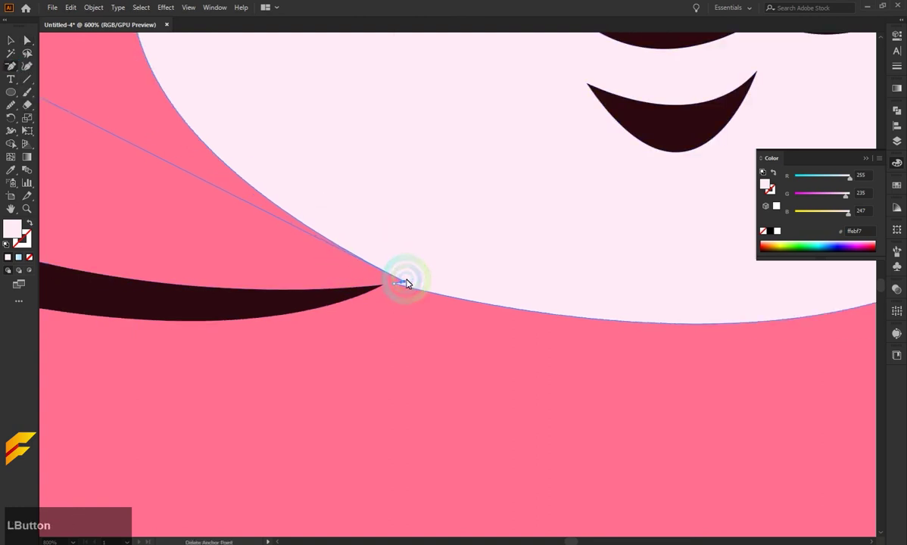
Step: Remove the extra muzzle corner anchor and select the dark cheek line
key("ctrl+z")
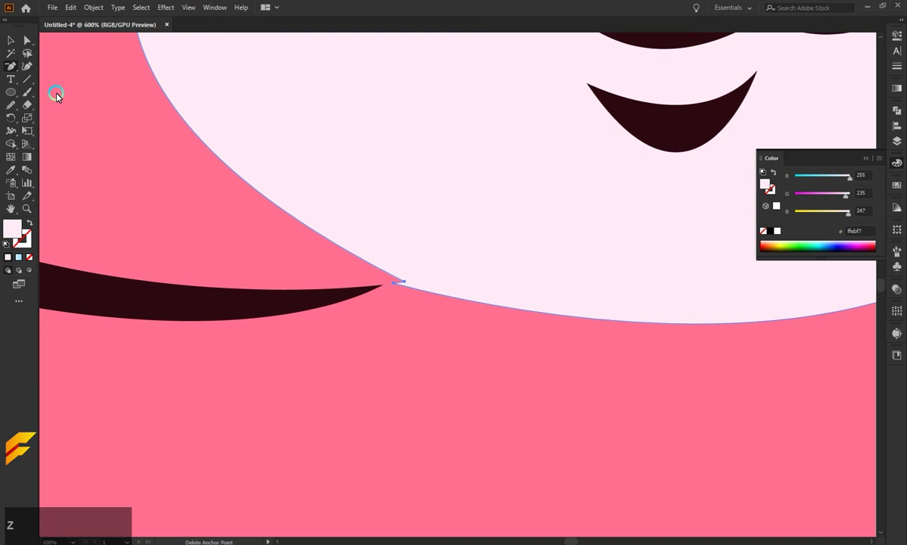
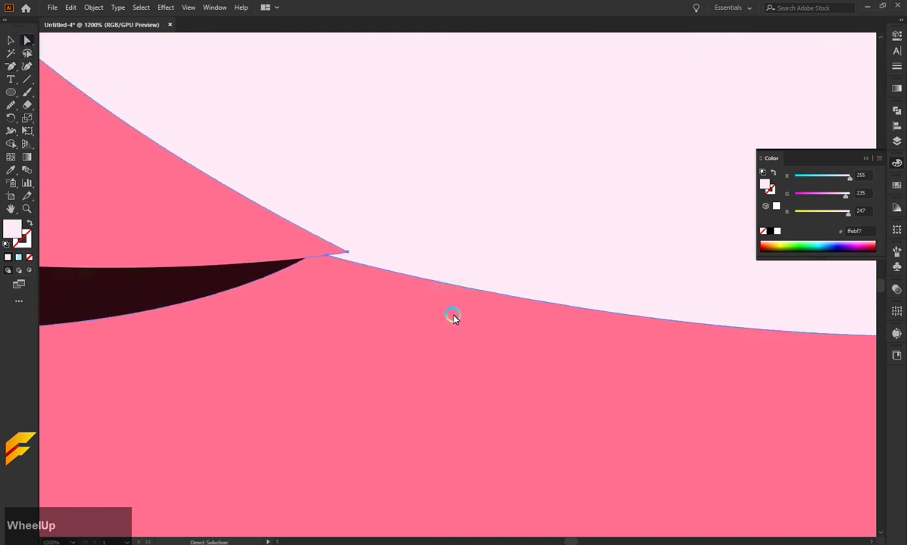
key("Left")
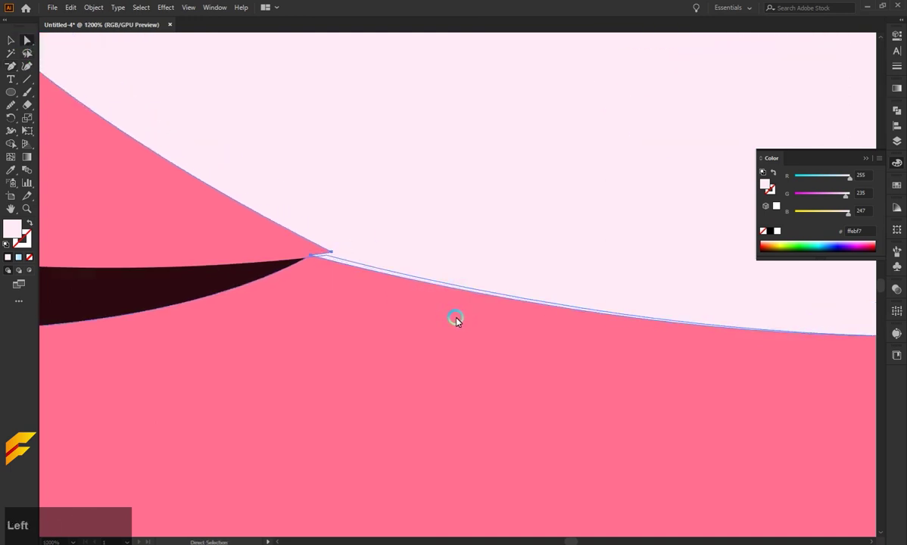
key("ctrl+z")
left_click(378, 233)
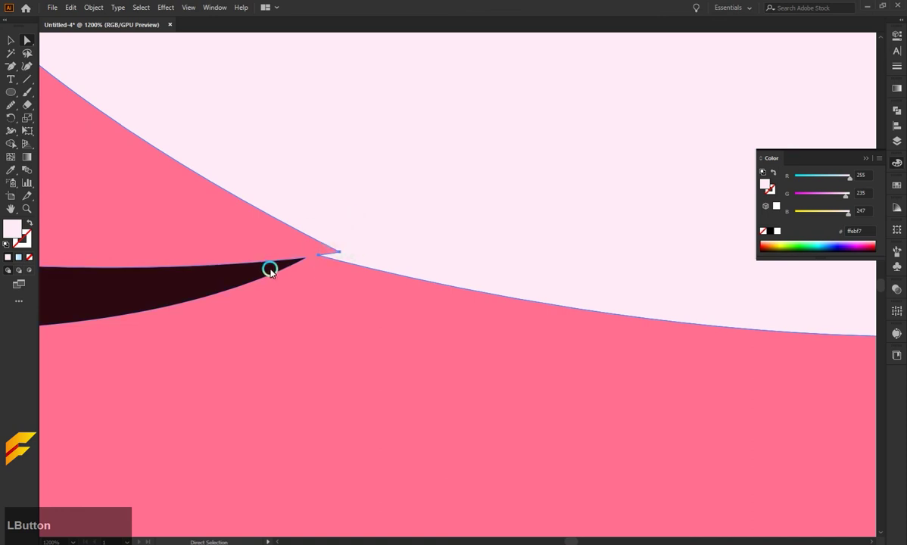
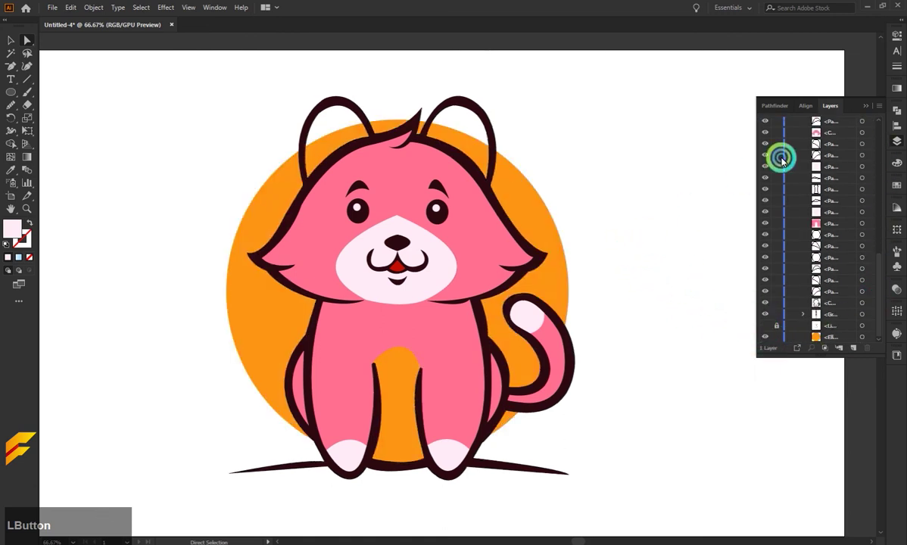
Step: Zoom toward the face to begin the nose highlight
scroll("down", 3)
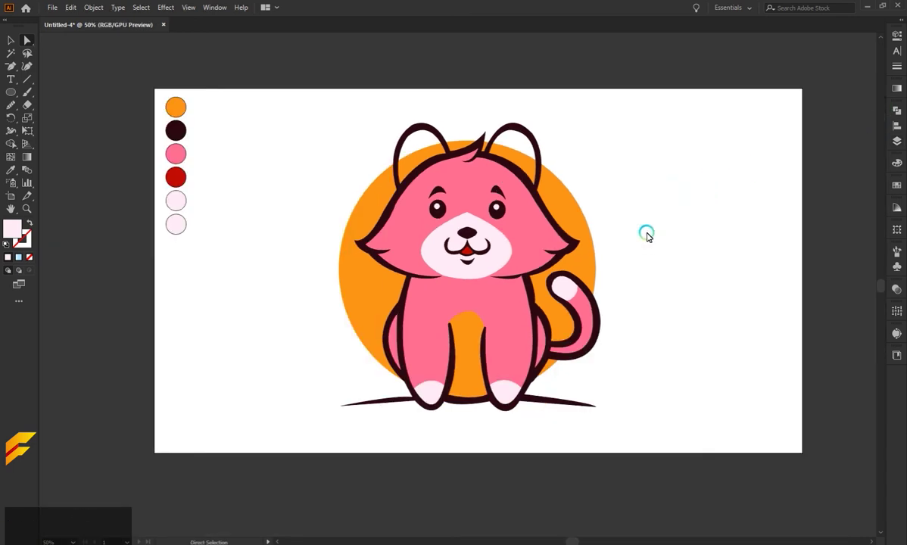
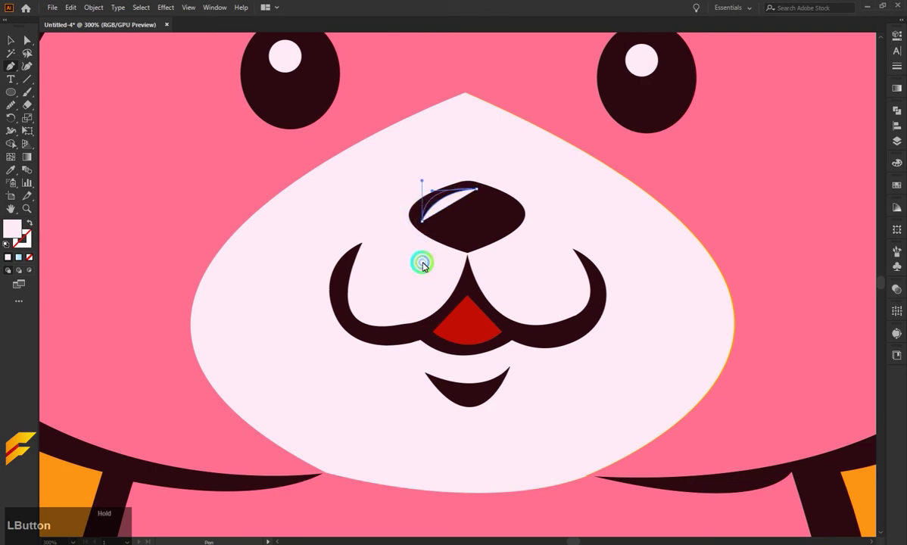
Step: Scroll the view around the cat's nose to check the light pink highlight shape
scroll("down", 3)
scroll("down", 3)
scroll("up", 3)
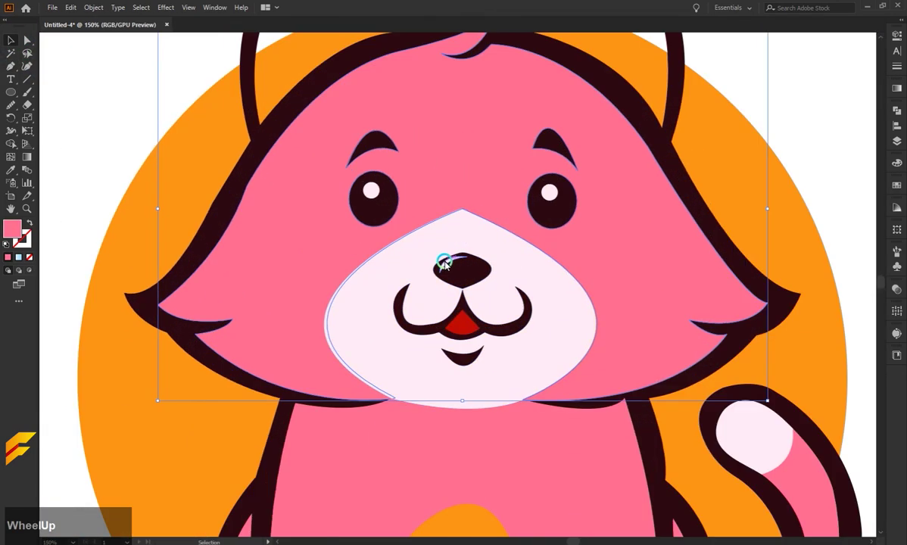